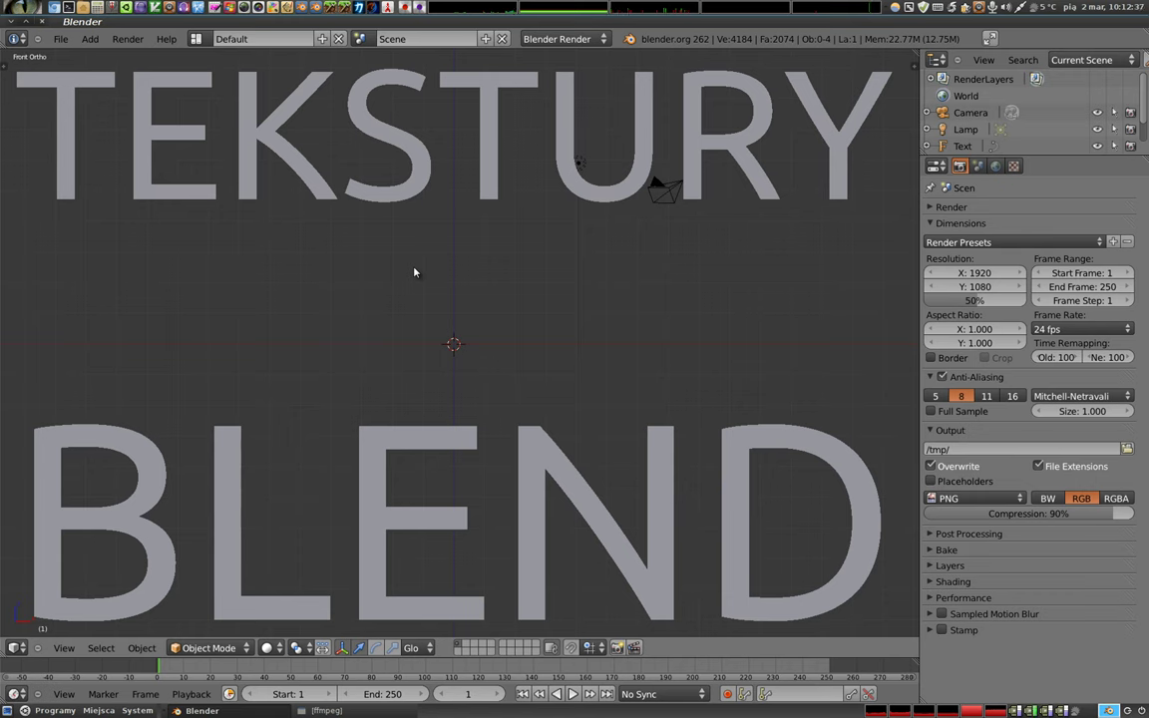
# Step: Delete the BLEND and TEKSTURY text objects, leaving the default cube, camera and lamp
pyautogui.rightClick(461, 445)
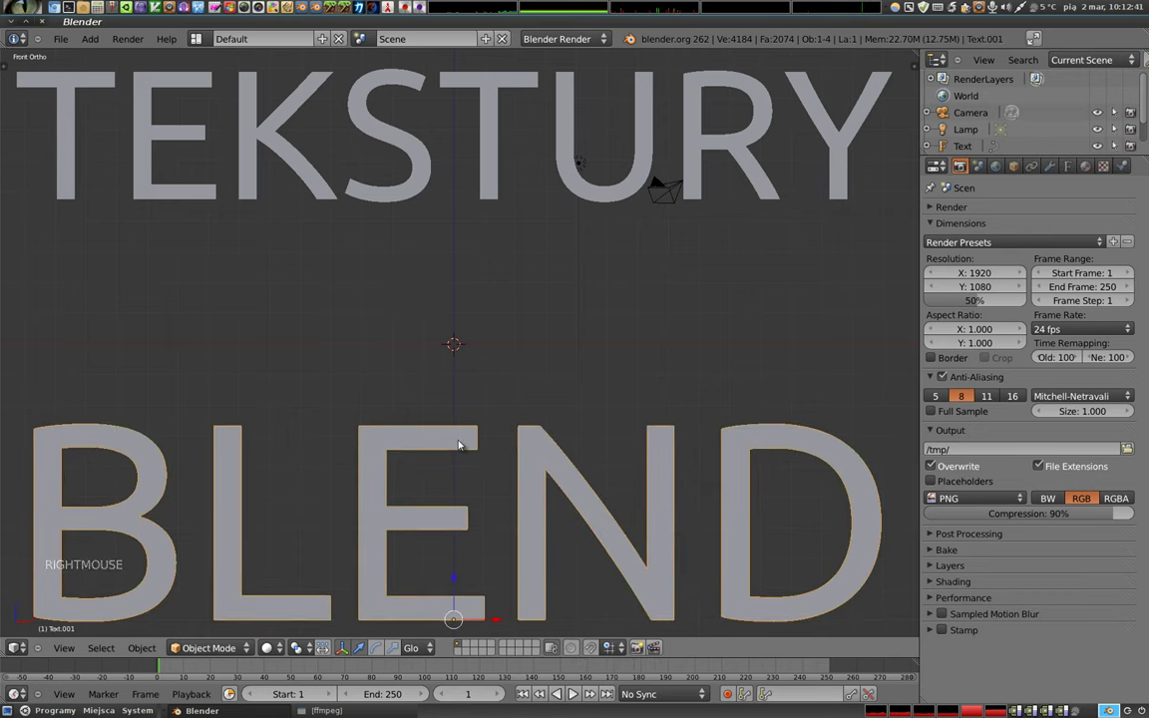
pyautogui.press('x')
pyautogui.rightClick(492, 194)
pyautogui.press('x')
pyautogui.press('shift+a')
# Step: Look down on the scene and bring up the cube's material settings
pyautogui.middleClick(461, 376)
pyautogui.middleClick(458, 365)
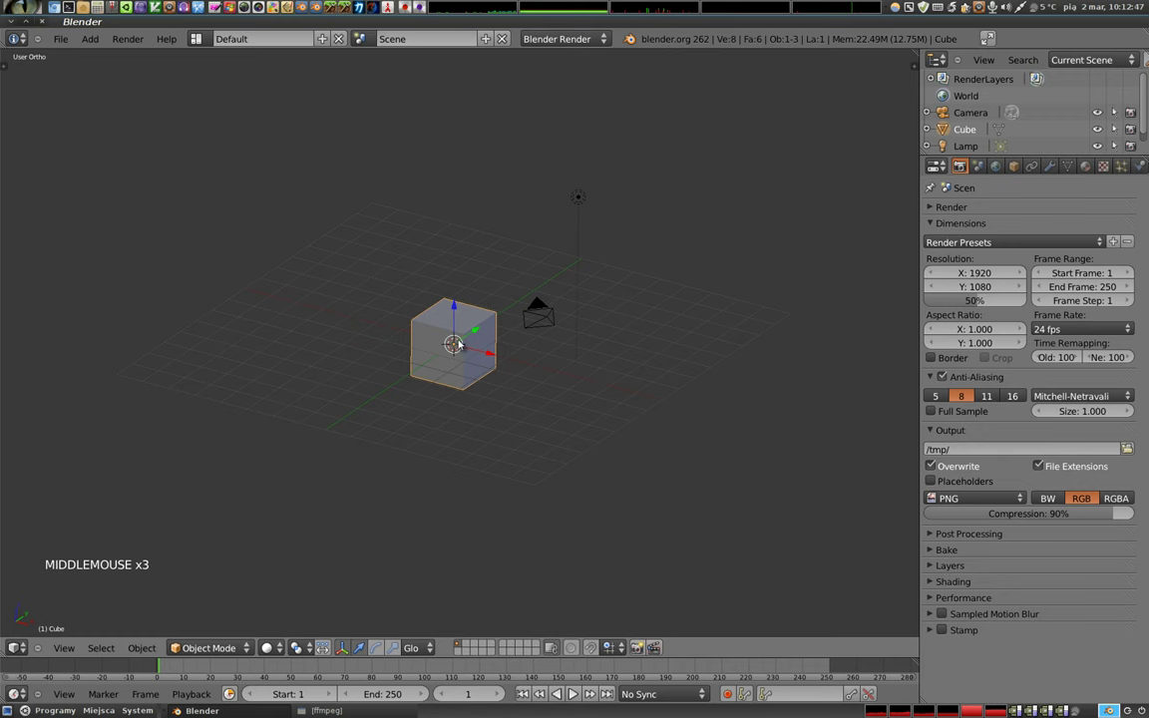
pyautogui.click(1091, 166)
pyautogui.click(1023, 257)
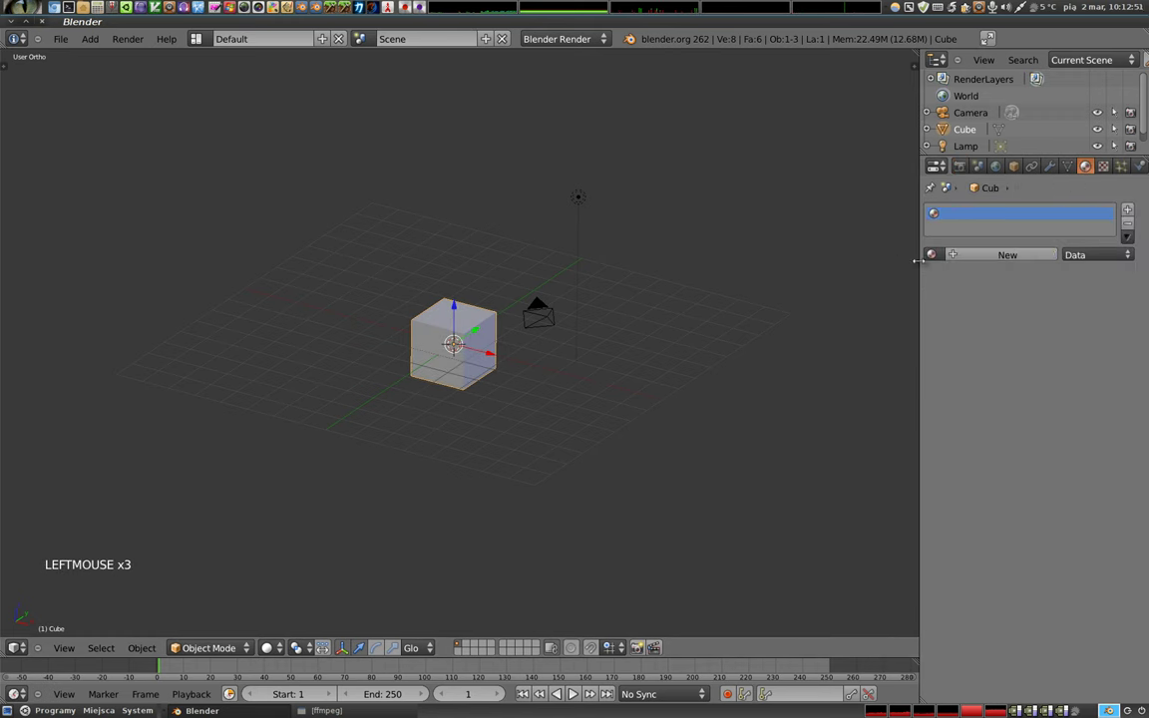
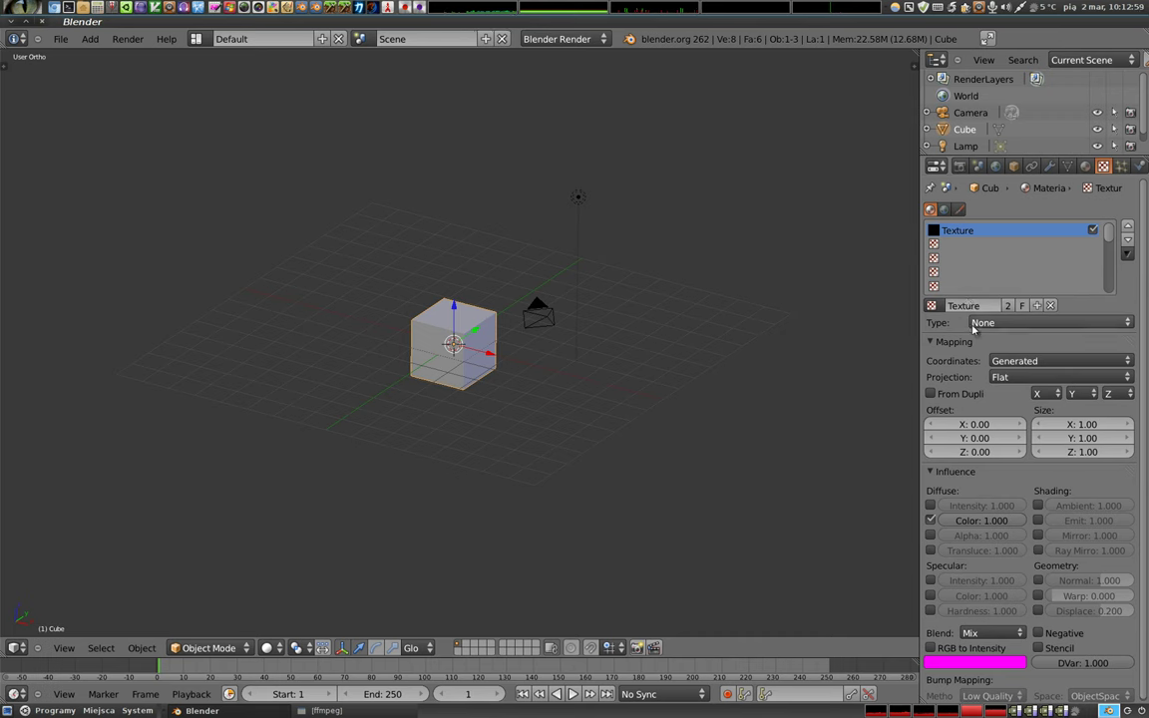
# Step: Browse the texture type list and collapse the Mapping and Influence panels
pyautogui.click(1007, 326)
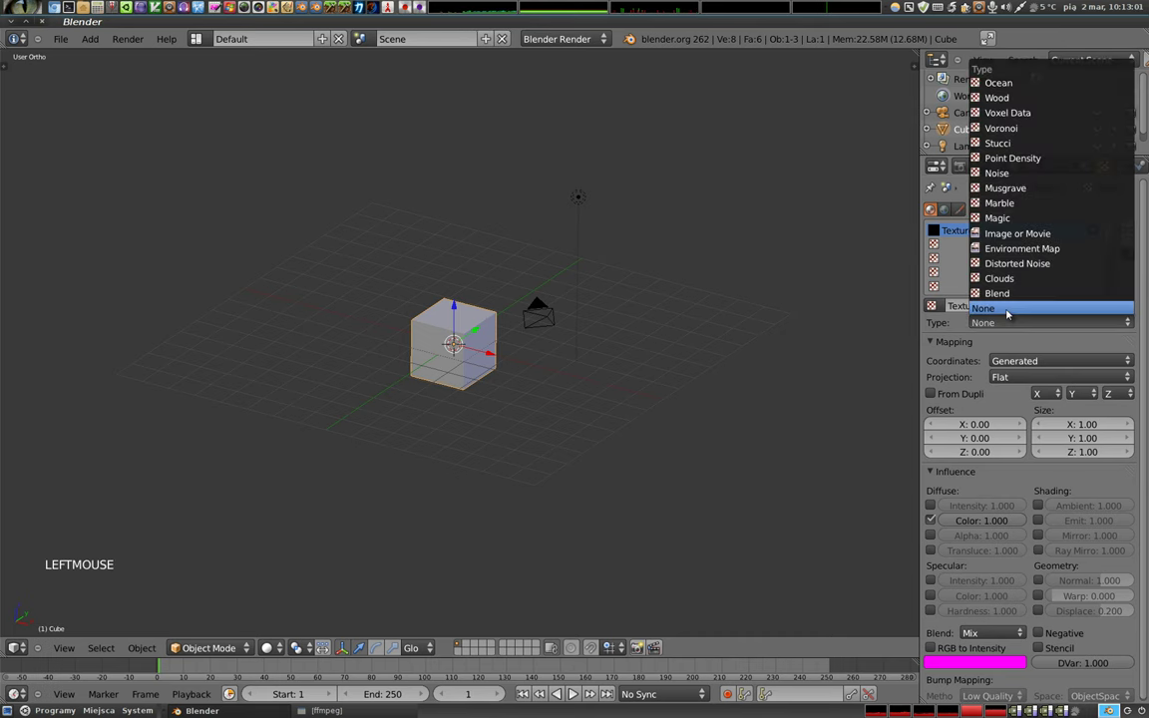
pyautogui.click(934, 345)
pyautogui.click(934, 364)
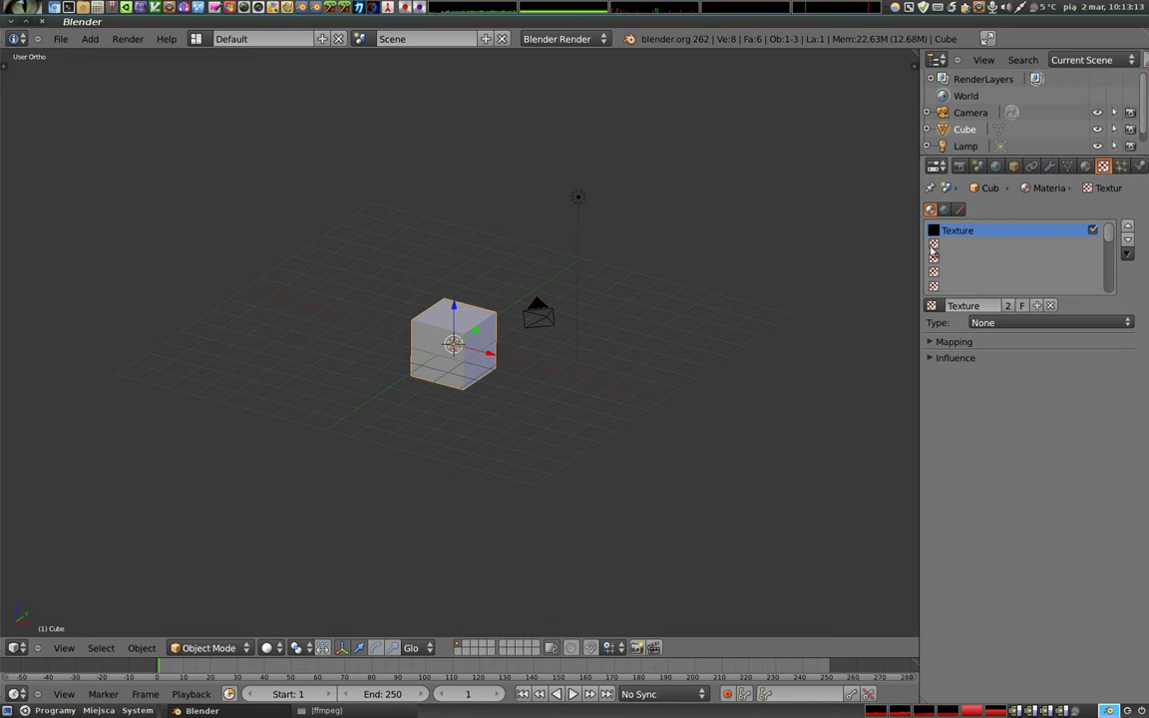
# Step: Set the texture type to Blend, then replace the cube with a flat plane
pyautogui.click(1003, 325)
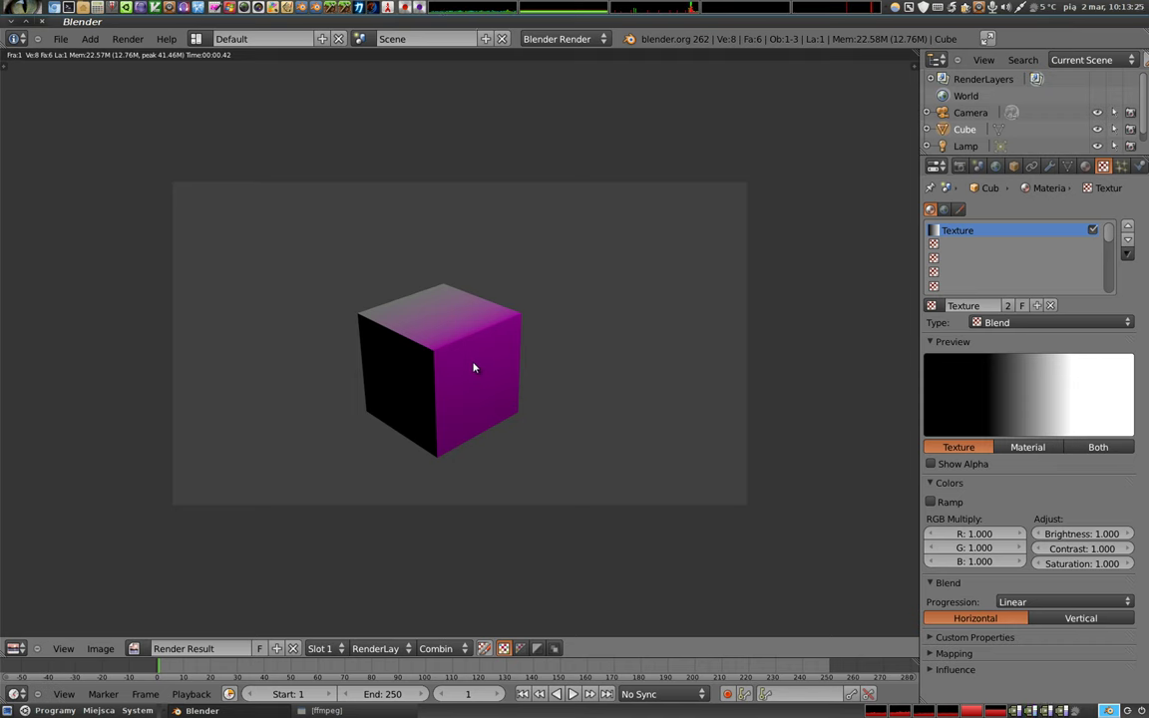
pyautogui.press('Escape')
pyautogui.press('x')
pyautogui.press('shift+a')
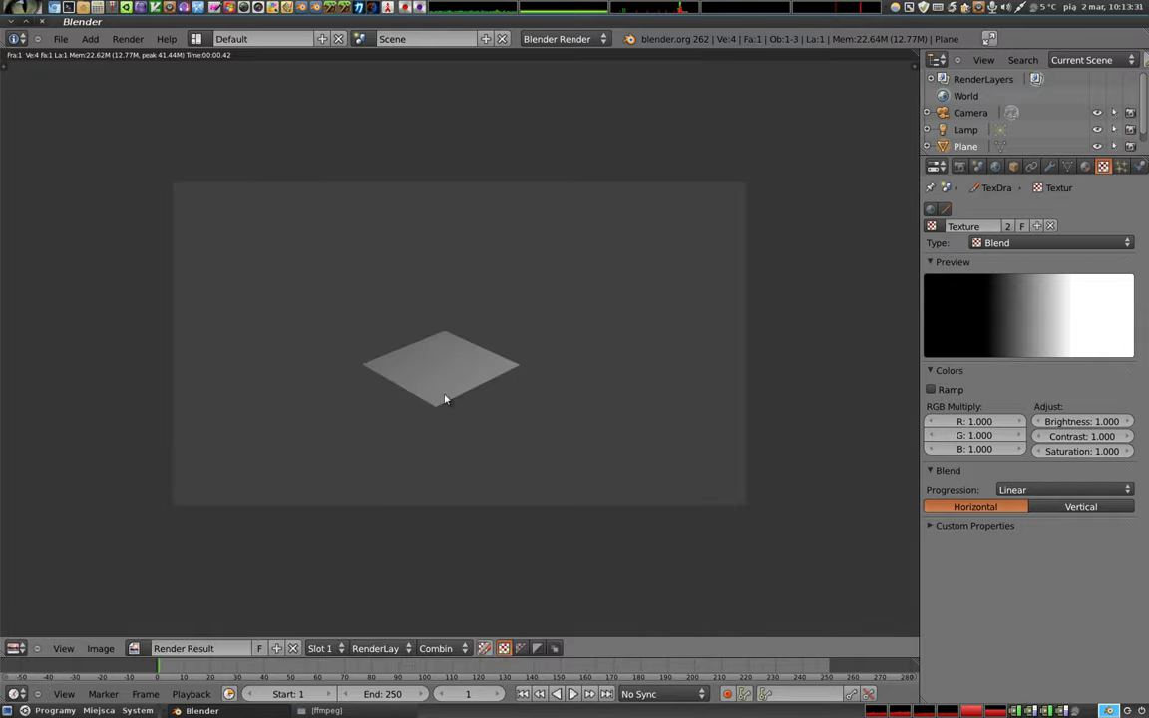
# Step: Render the plain plane, then create a new material for it
pyautogui.press('F12')
pyautogui.press('Escape')
pyautogui.click(1090, 168)
pyautogui.click(938, 261)
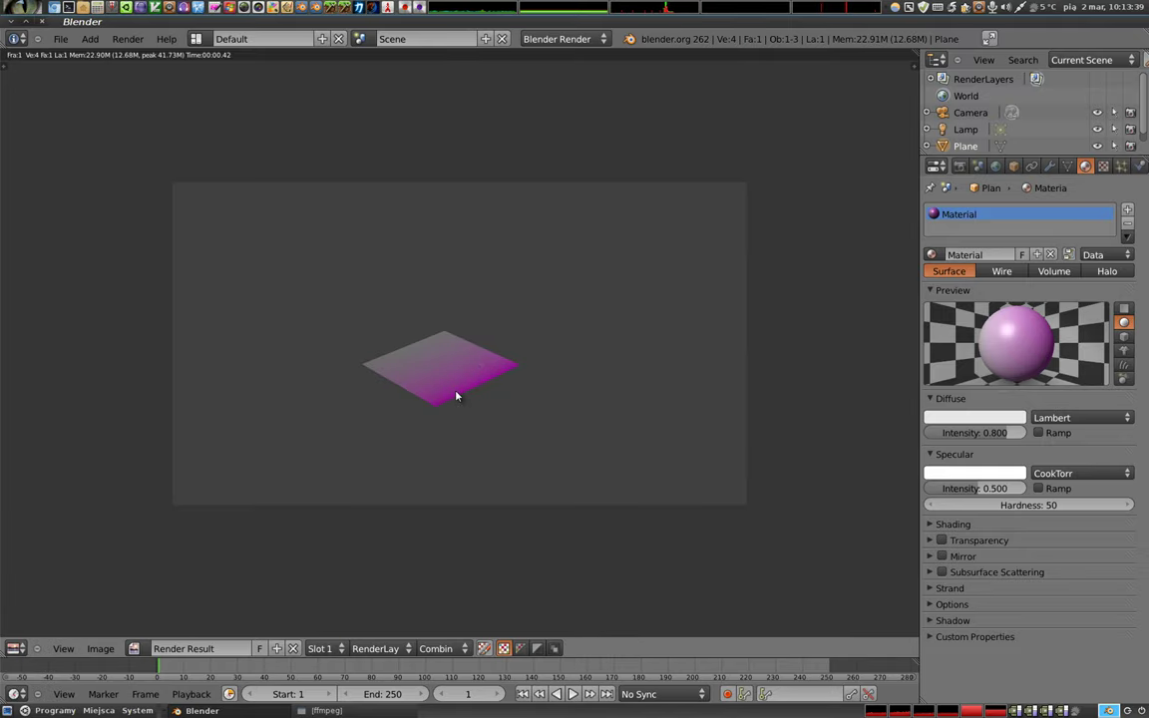
# Step: Render the plane with its material, scale it up and move to its texture settings
pyautogui.press('Escape')
pyautogui.press('s')
pyautogui.click(487, 375)
pyautogui.click(1103, 173)
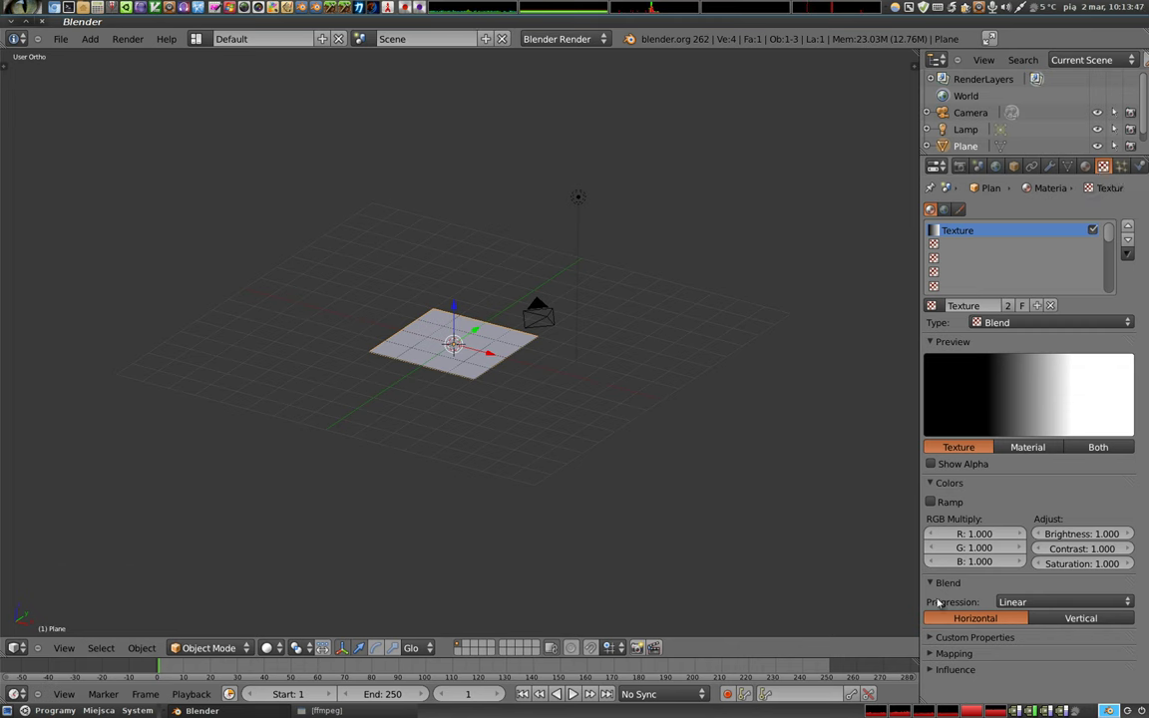
# Step: Expand the Blend texture's Influence panel showing the magenta diffuse colour tint
pyautogui.click(1093, 165)
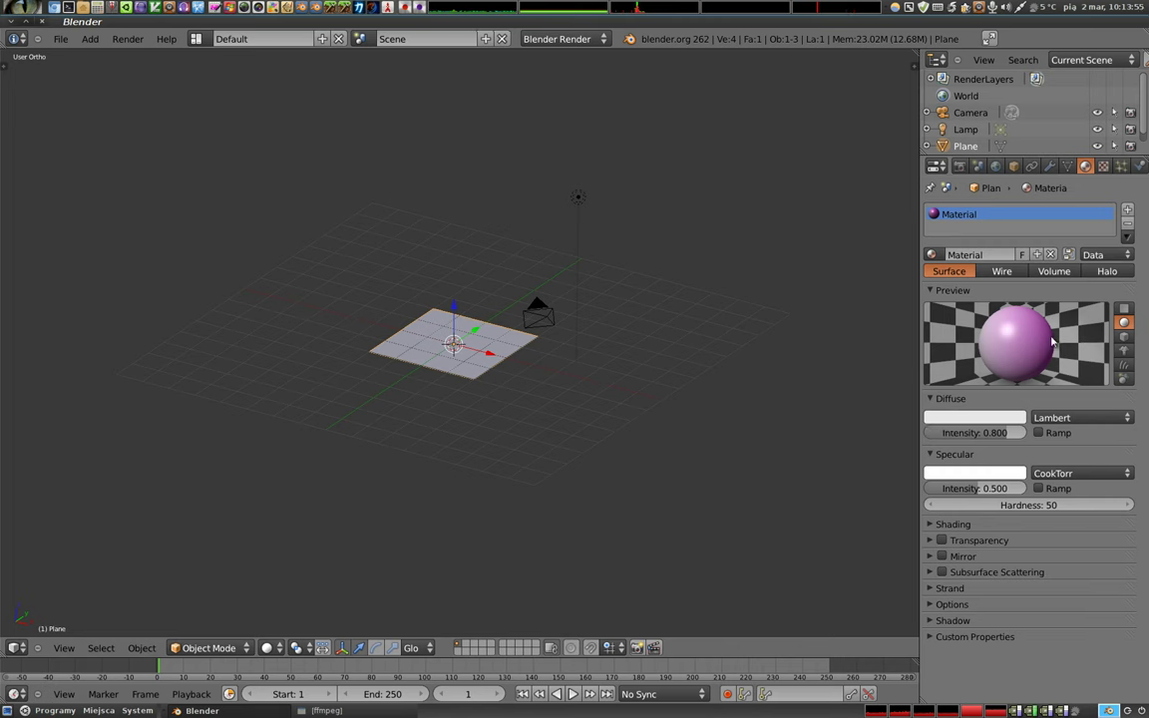
pyautogui.click(1109, 173)
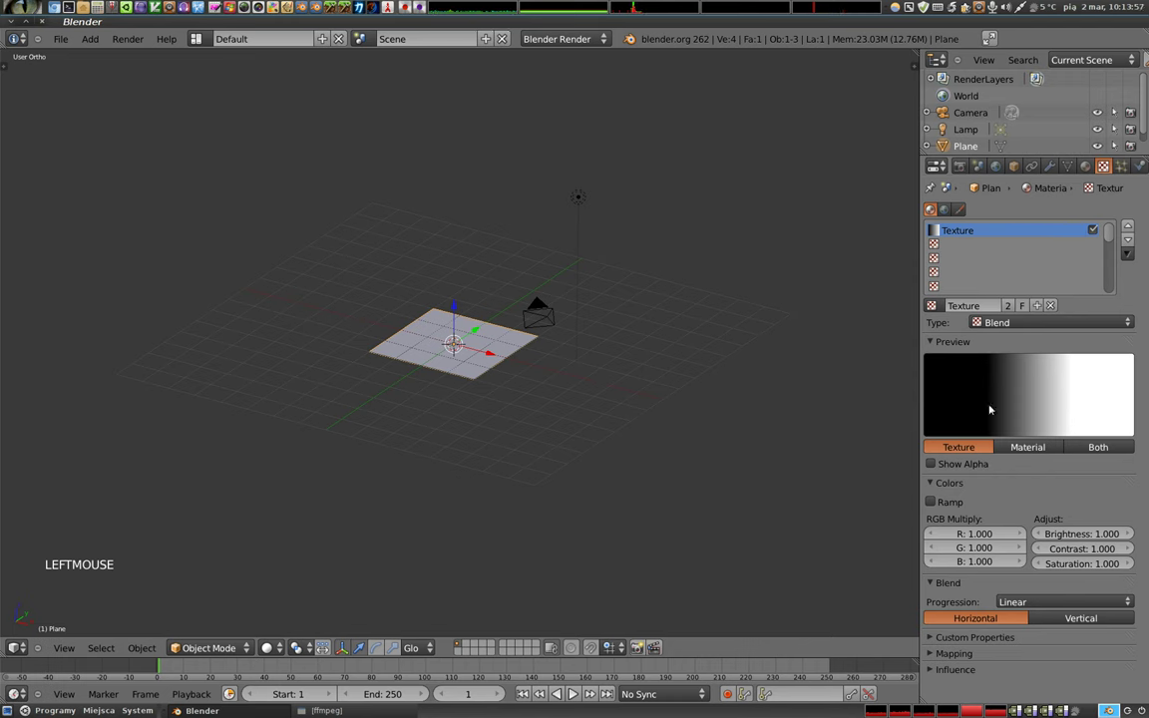
pyautogui.scroll(-3)
pyautogui.click(931, 673)
pyautogui.scroll(-3)
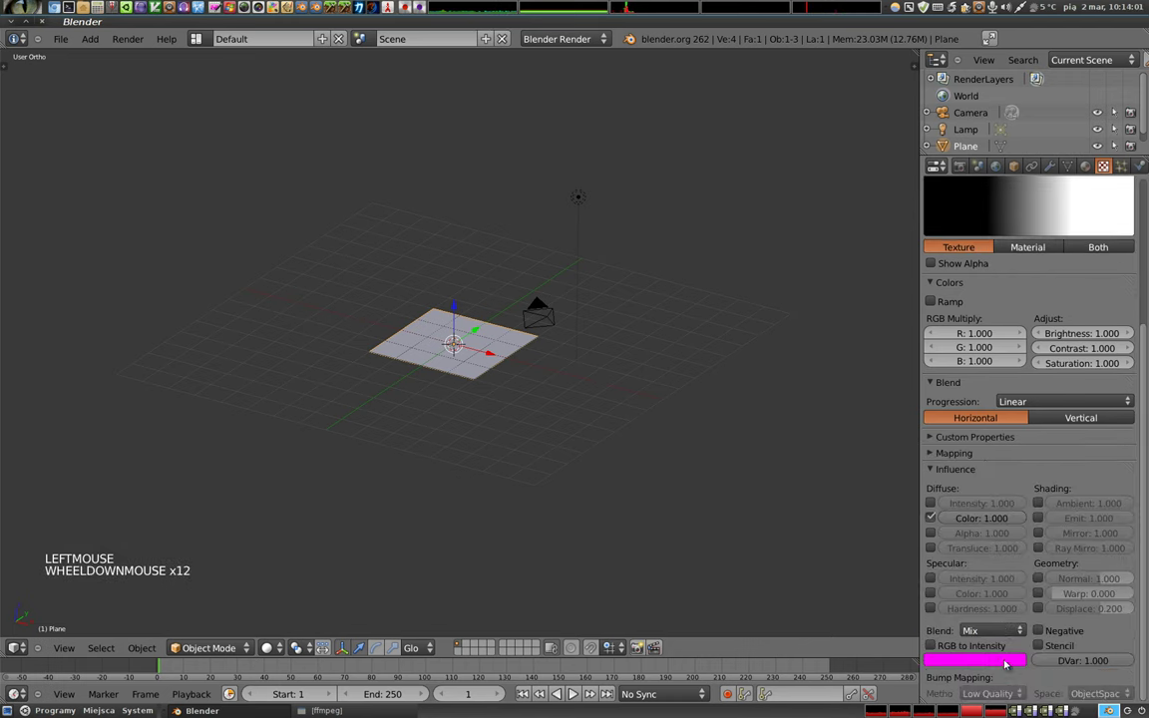